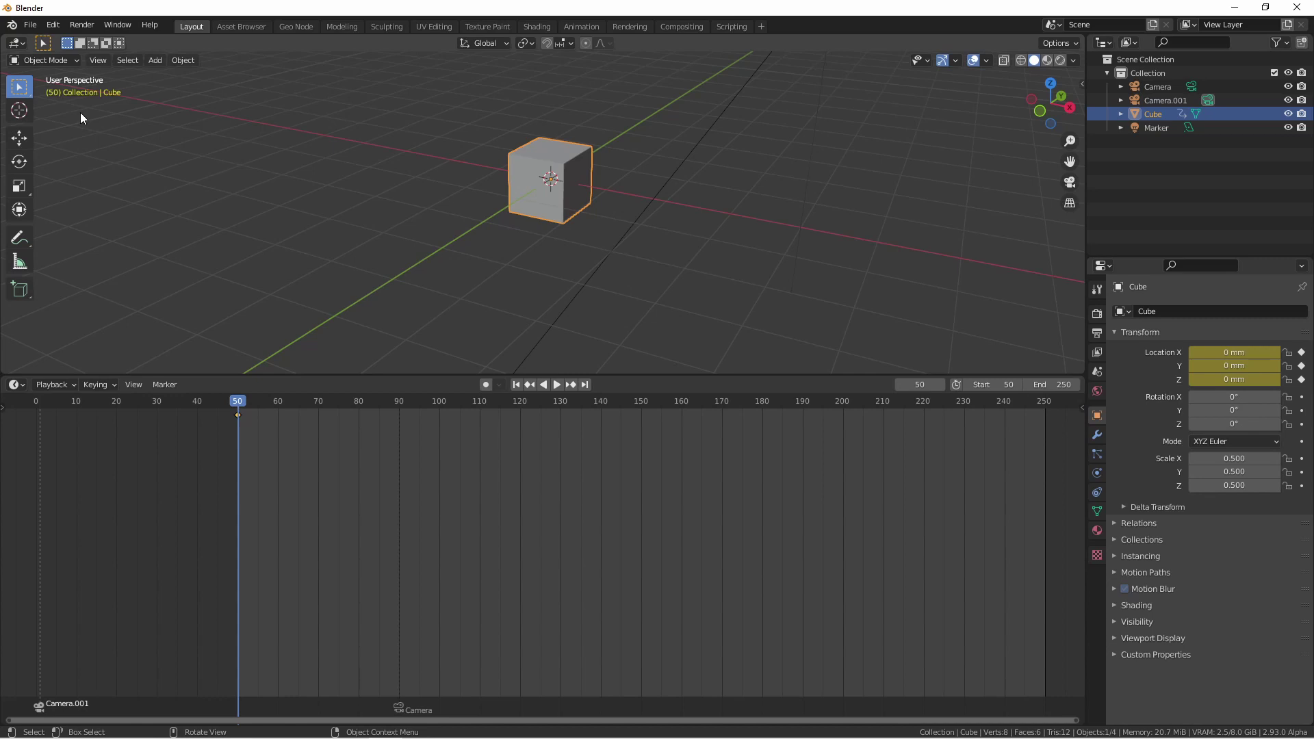
Keep the cube keyed at the origin on frame 50 and step forward to frame 51
{"action": "key", "text": "Left"}
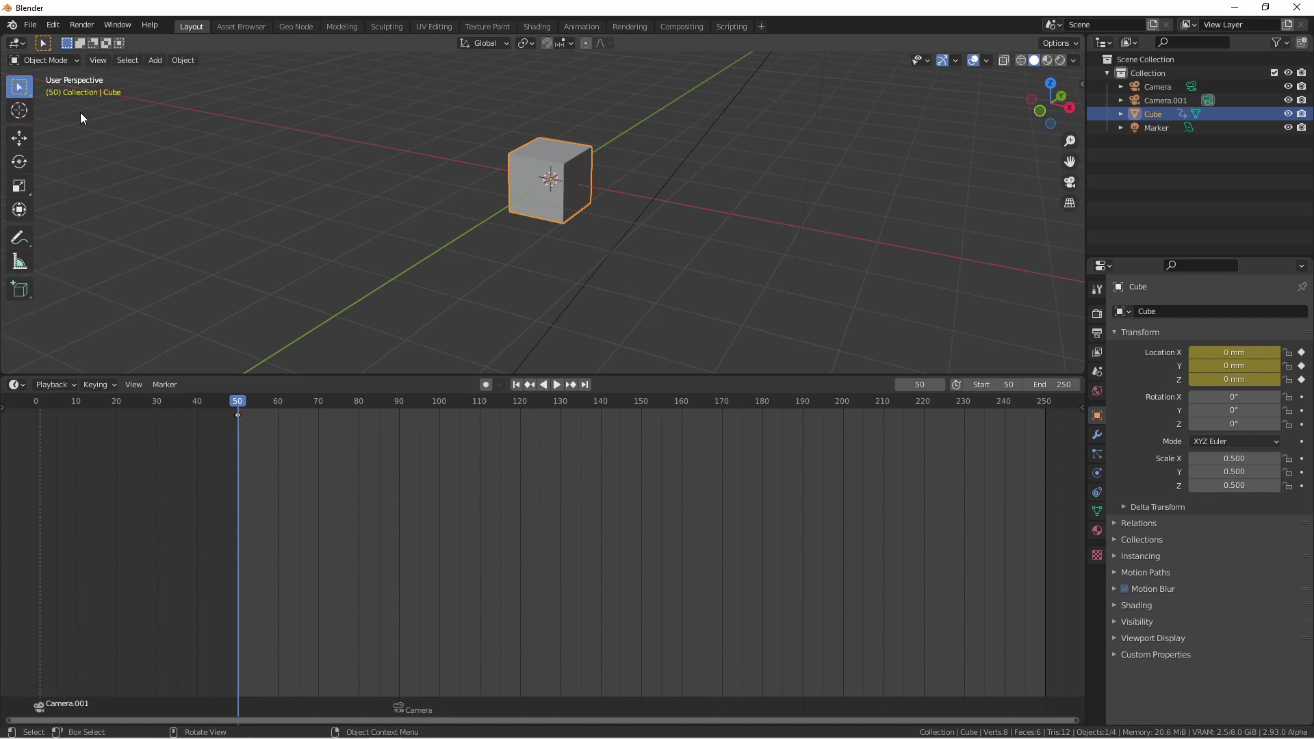
{"action": "key", "text": "Right"}
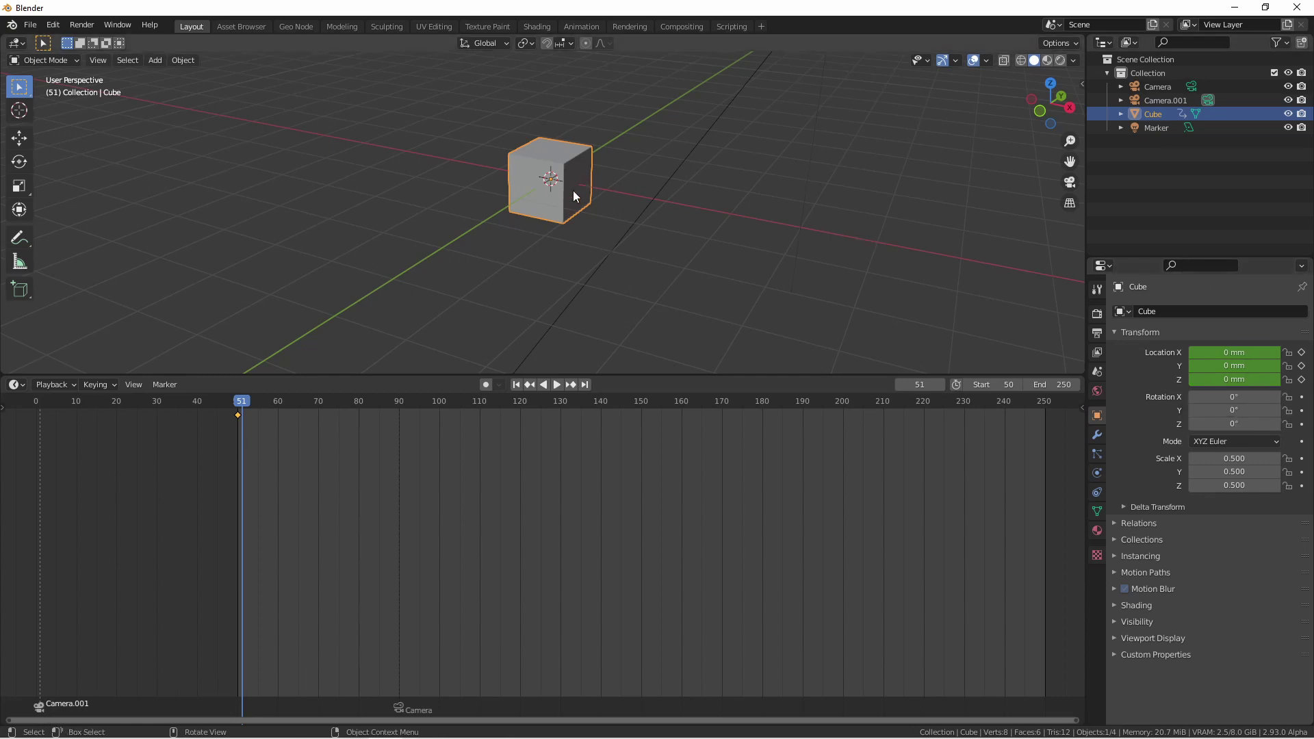
Grab-move the cube, let it return to the origin, and advance to frame 52
{"action": "key", "text": "g"}
{"action": "left_click_drag", "start_coordinate": [689, 121], "coordinate": [1165, 377]}
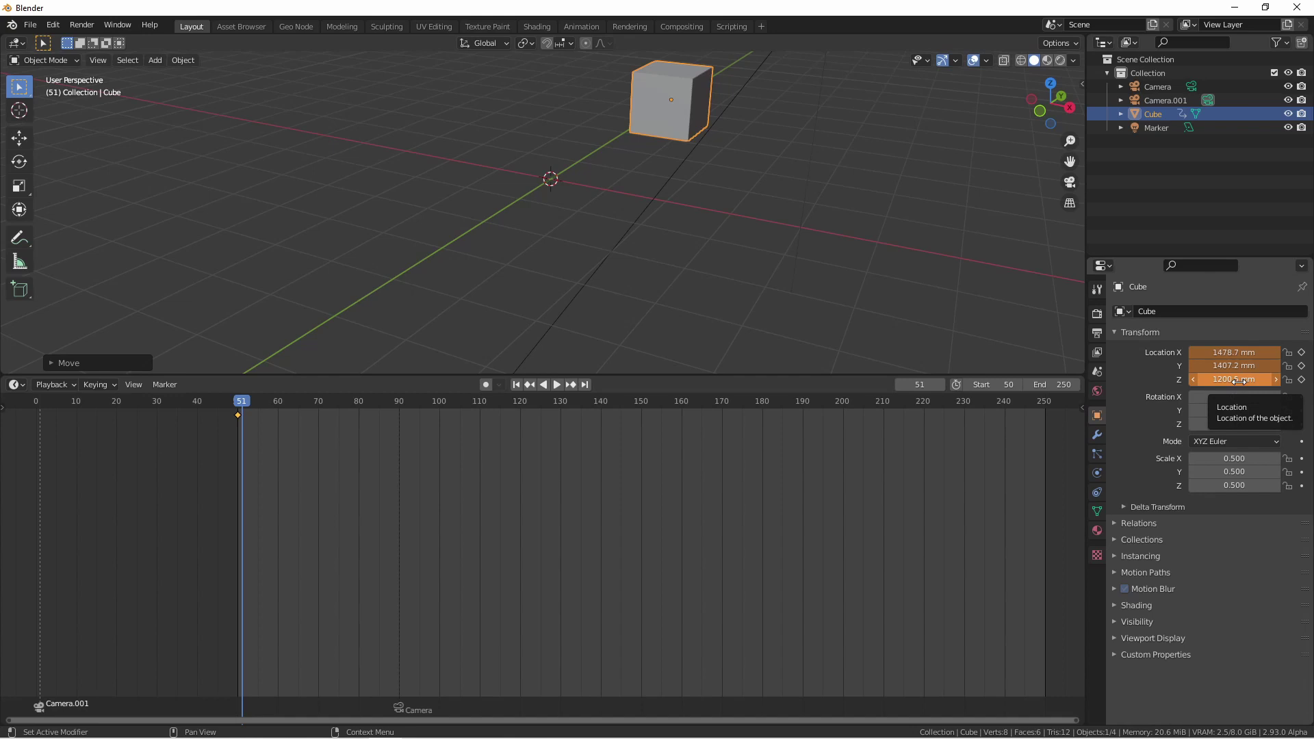
{"action": "key", "text": "Right"}
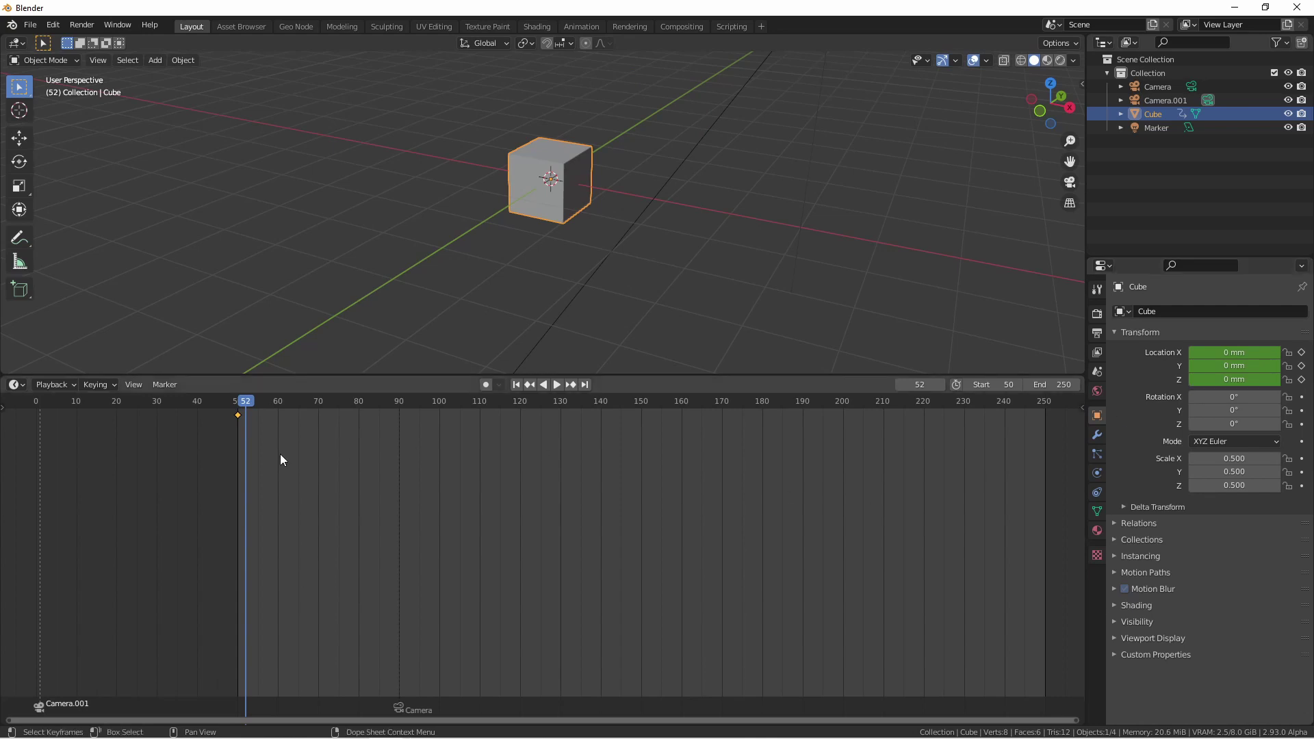
At frame 80, move the cube to about 4307, 1851, -1149 mm and insert a Location keyframe
{"action": "left_click_drag", "start_coordinate": [250, 405], "coordinate": [362, 427]}
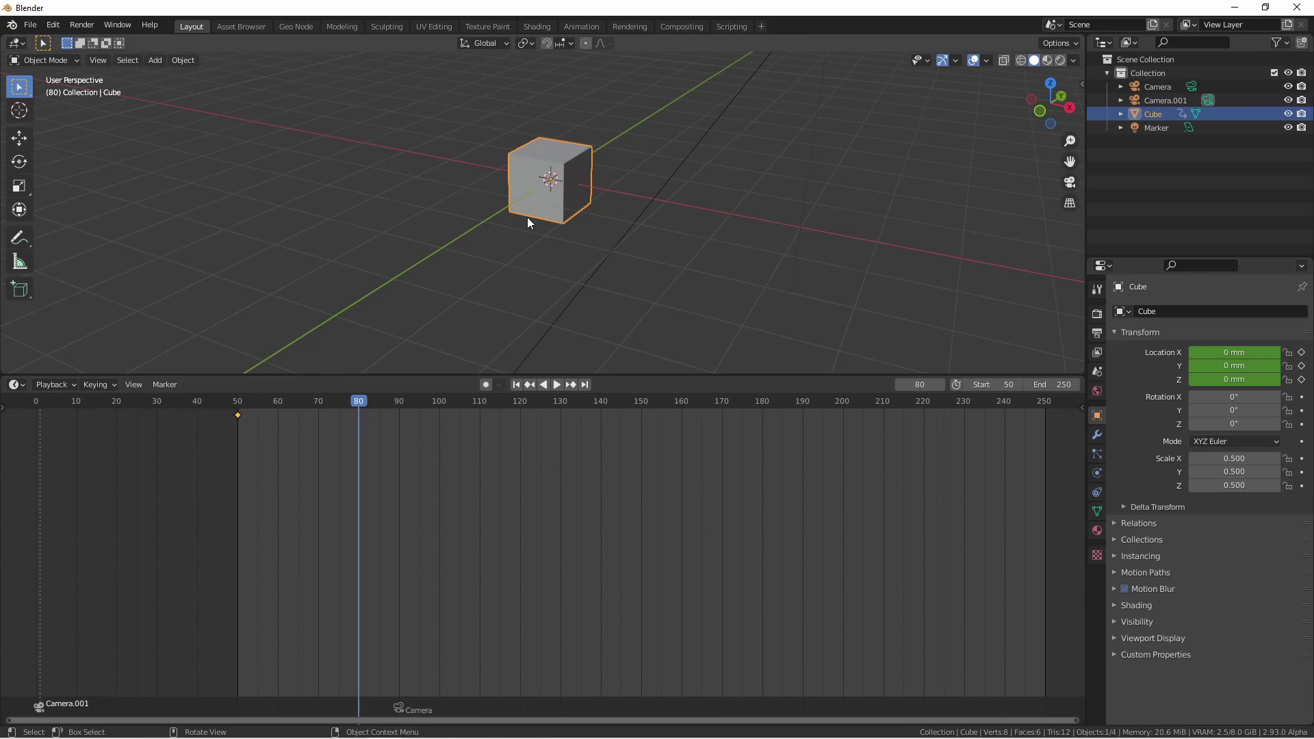
{"action": "key", "text": "g"}
{"action": "left_click", "coordinate": [814, 304]}
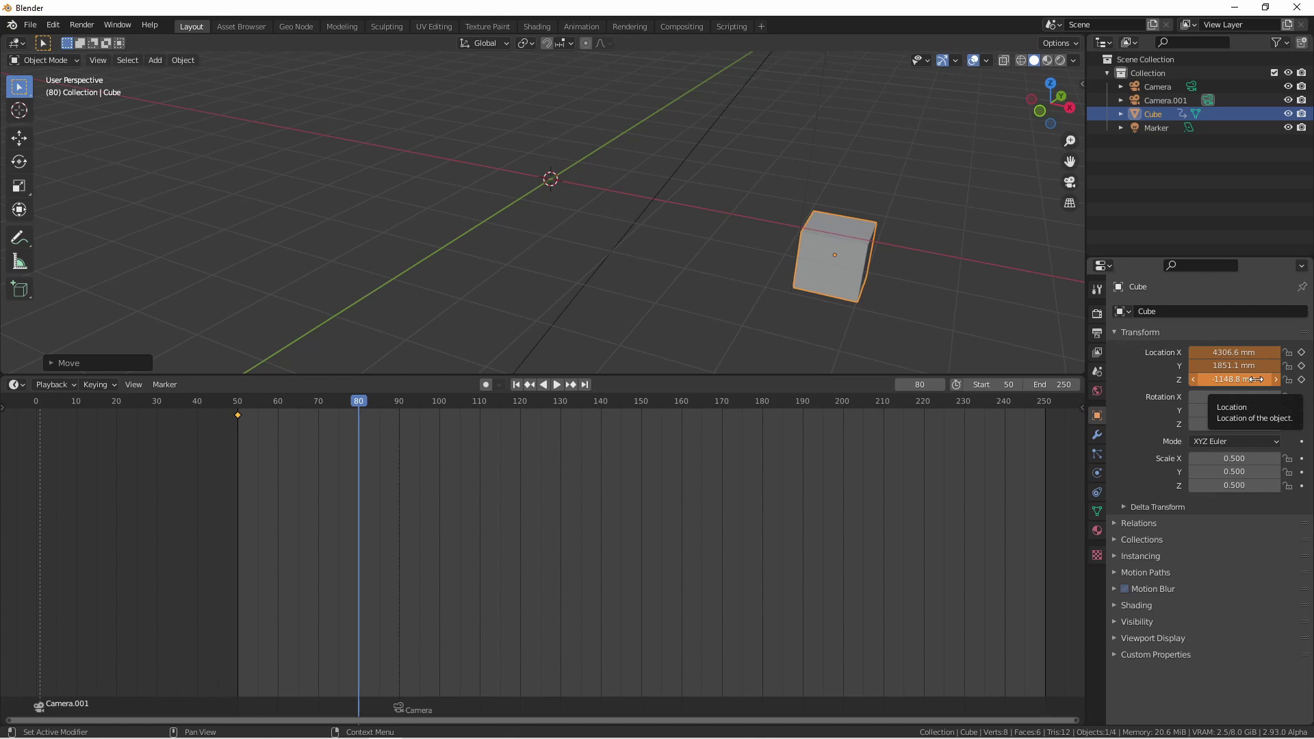
{"action": "key", "text": "i"}
{"action": "left_click", "coordinate": [830, 268]}
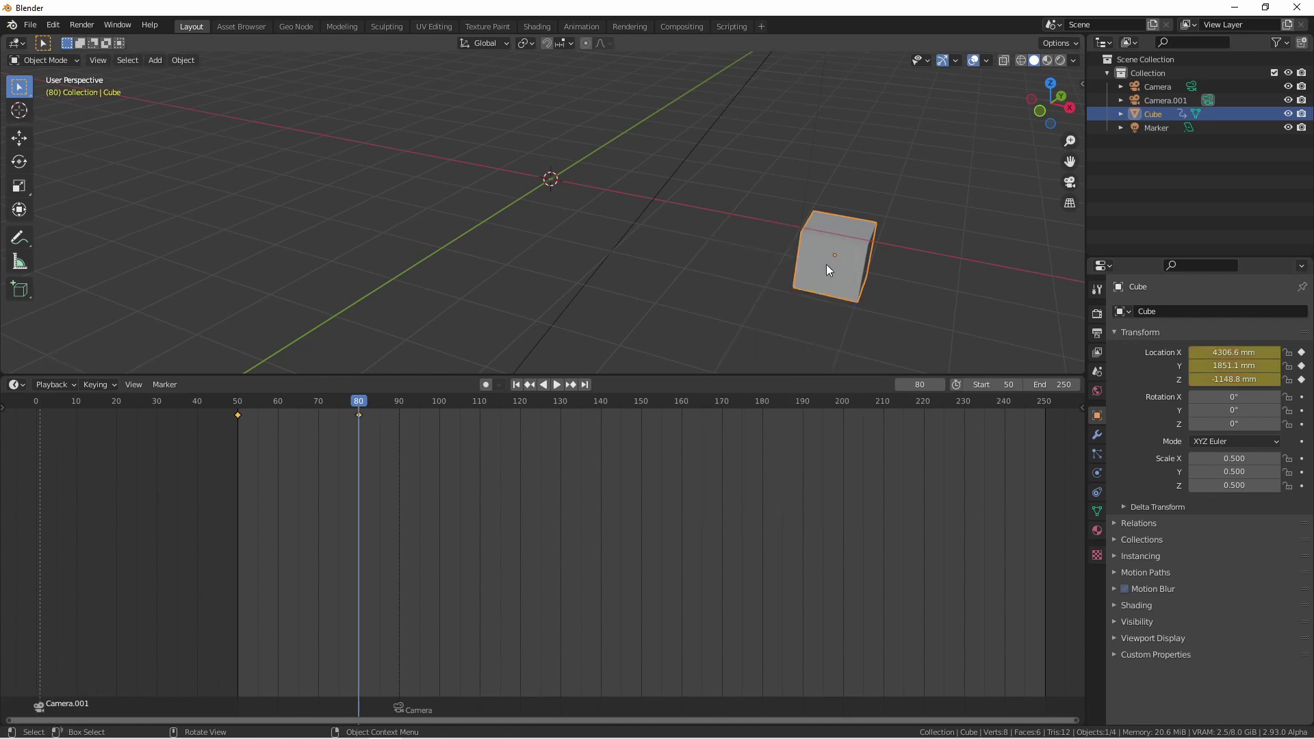